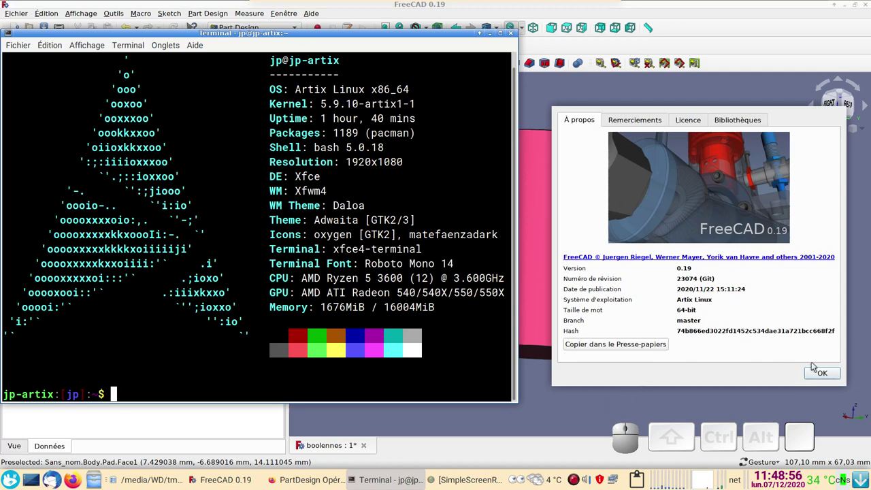
# - Dismiss the About FreeCAD dialog and switch to the PartDesign Boolean wiki page in Firefox
pyautogui.click(825, 373)
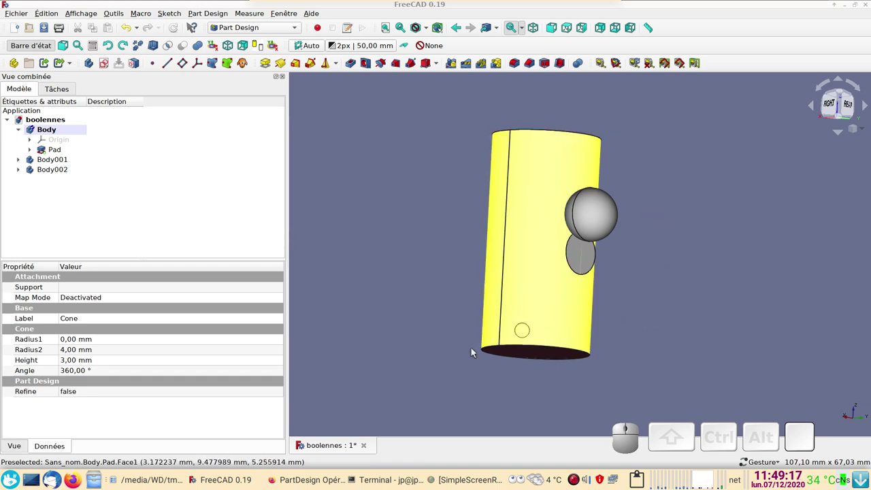
pyautogui.click(312, 483)
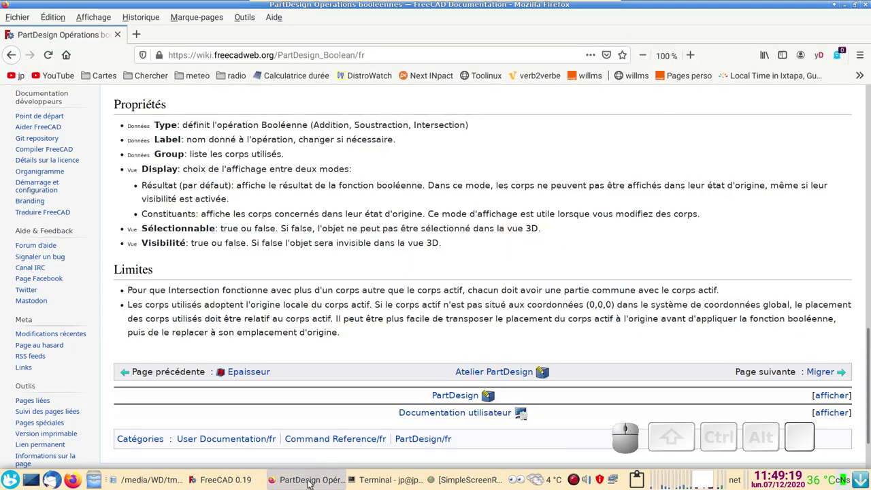
# - Scroll the PartDesign Boolean page back up to its title and example illustration
pyautogui.scroll(3)
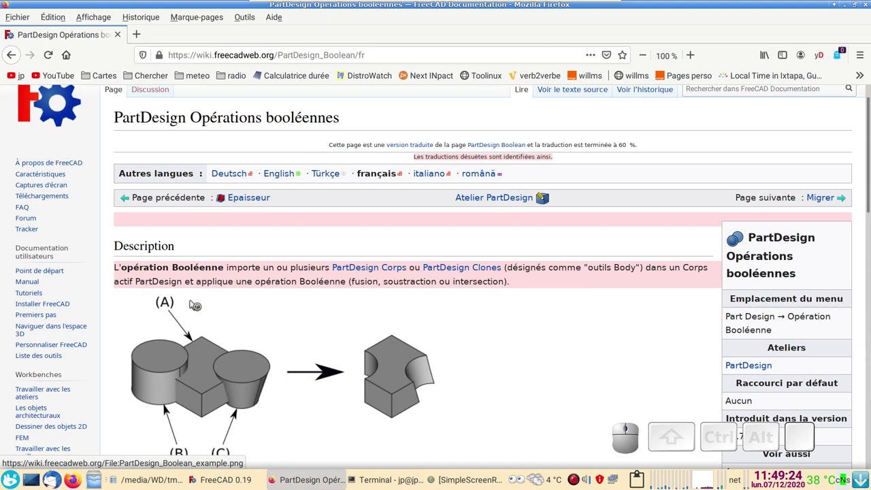
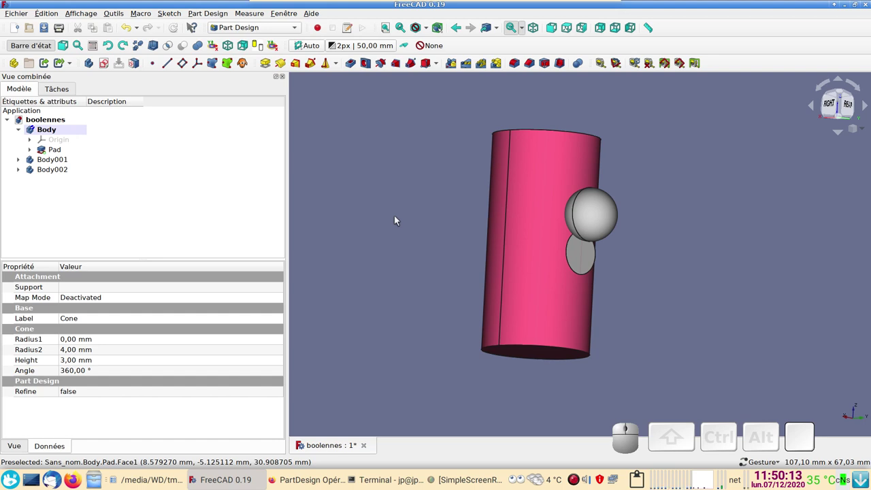
# - Toggle the cylinder body's visibility and orbit the model to inspect the sphere and cone
pyautogui.click(48, 170)
pyautogui.moveTo(344, 221); pyautogui.dragTo(252, 196)
pyautogui.click(83, 135)
pyautogui.press('space')
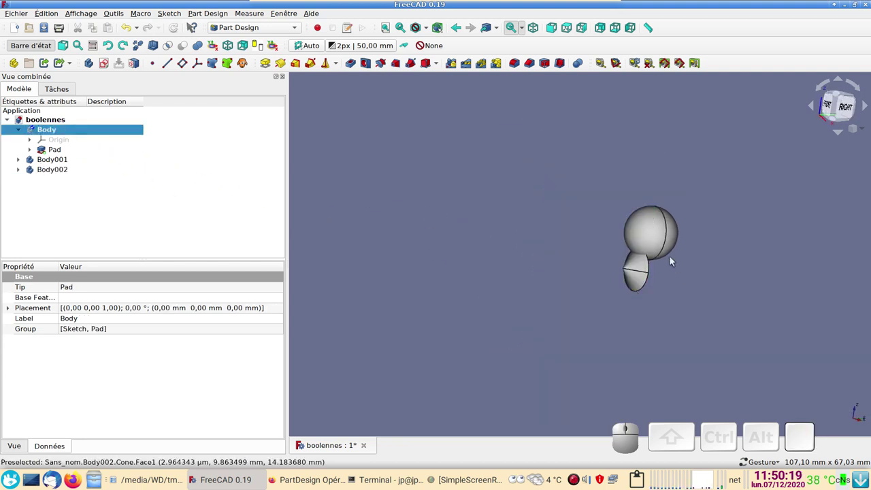
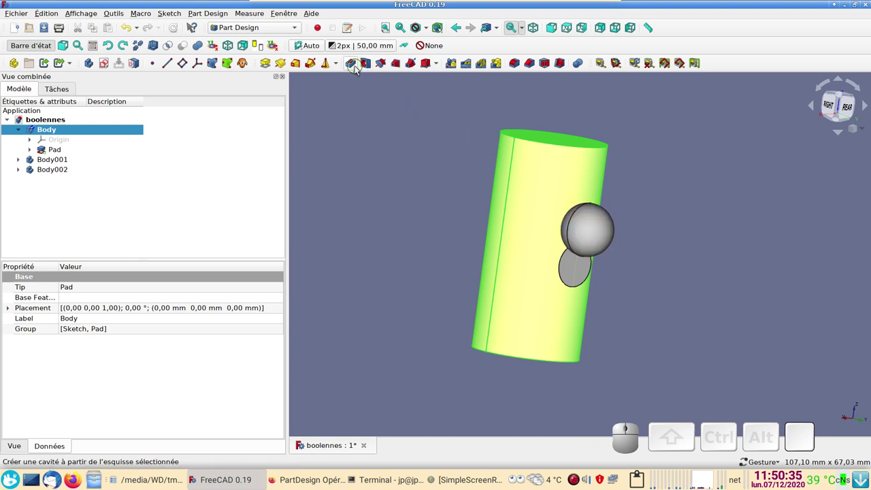
pyautogui.click(411, 271)
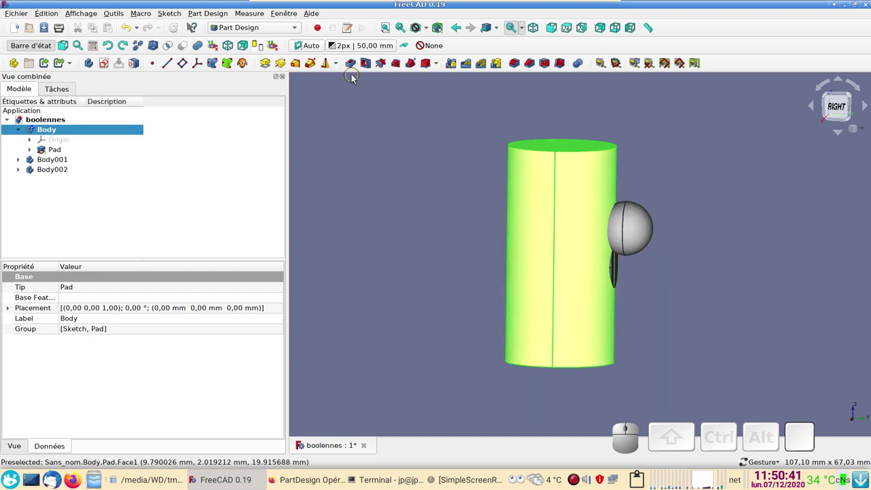
pyautogui.moveTo(418, 183); pyautogui.dragTo(706, 237)
pyautogui.moveTo(489, 192); pyautogui.dragTo(394, 217)
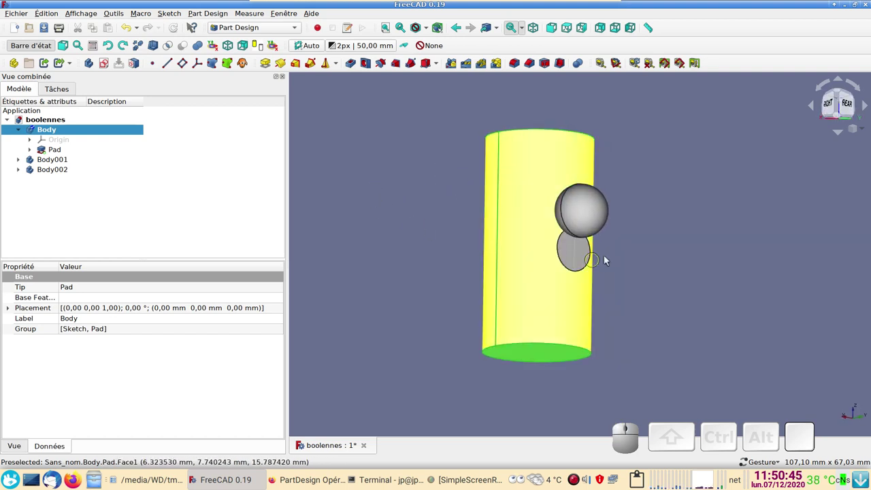
pyautogui.moveTo(666, 244); pyautogui.dragTo(269, 189)
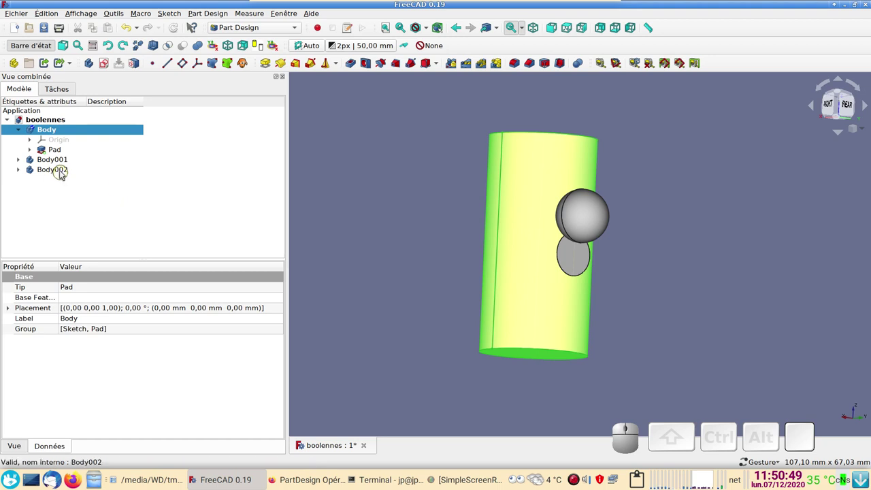
# - Make Body002 the active body, expand it to show the Cone, and select the cylinder's Pad
pyautogui.click(63, 170)
pyautogui.rightClick(64, 169)
pyautogui.click(83, 175)
pyautogui.click(73, 218)
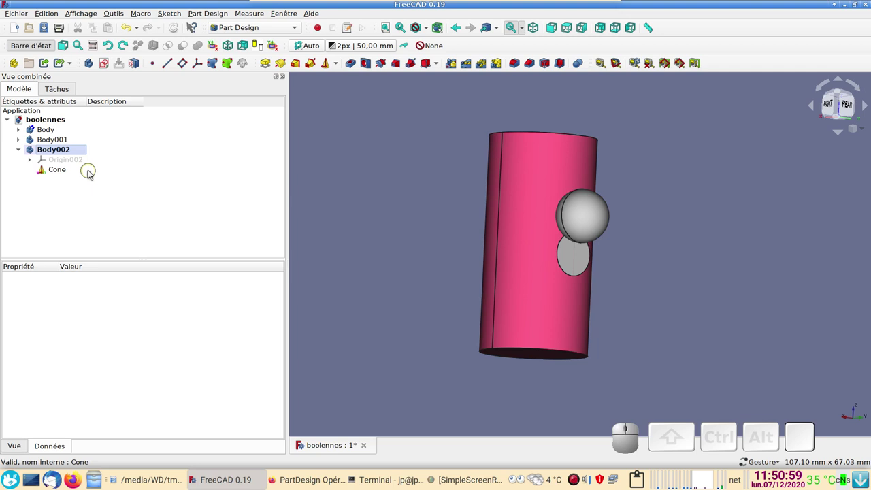
pyautogui.click(521, 172)
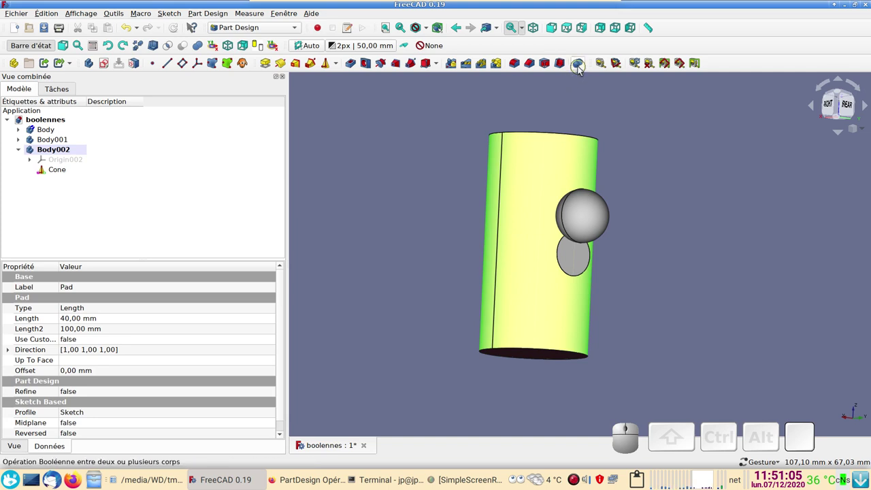
pyautogui.click(582, 70)
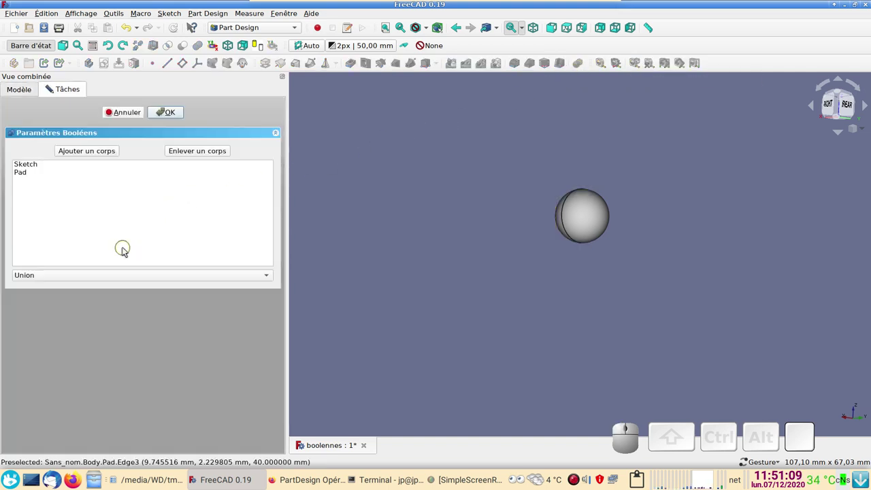
pyautogui.click(81, 150)
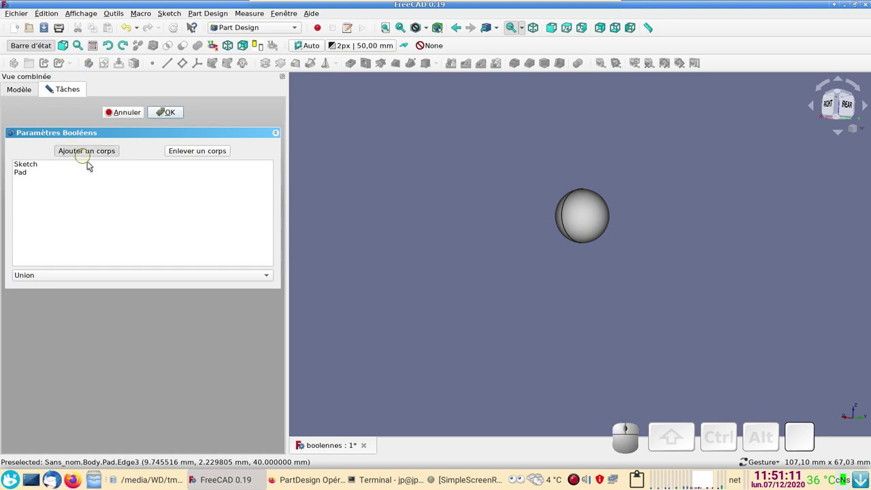
pyautogui.click(582, 223)
pyautogui.moveTo(728, 319); pyautogui.dragTo(156, 267)
pyautogui.click(141, 276)
pyautogui.click(140, 289)
pyautogui.moveTo(570, 282); pyautogui.dragTo(181, 156)
pyautogui.click(119, 108)
pyautogui.click(120, 110)
pyautogui.moveTo(405, 224); pyautogui.dragTo(406, 246)
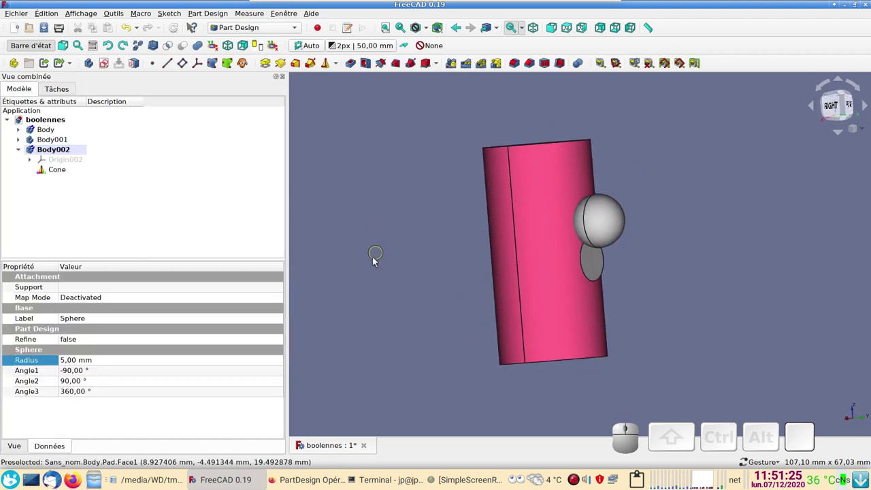
pyautogui.moveTo(416, 287); pyautogui.dragTo(592, 342)
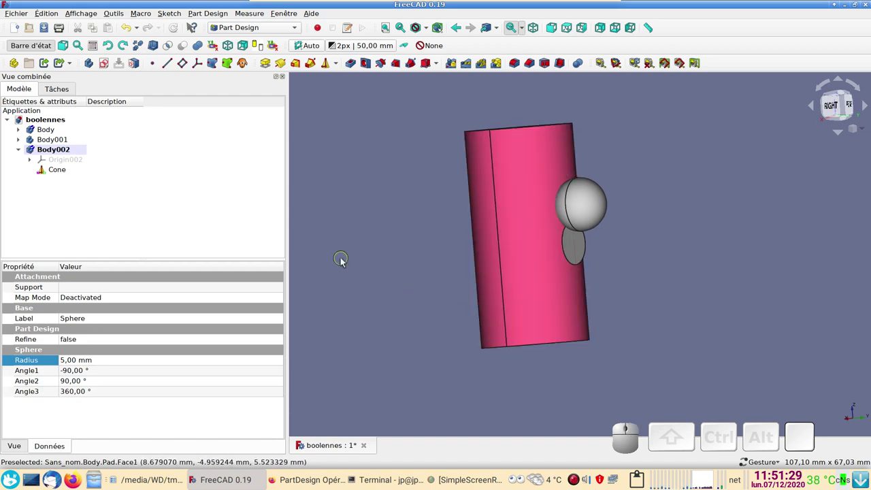
pyautogui.click(328, 480)
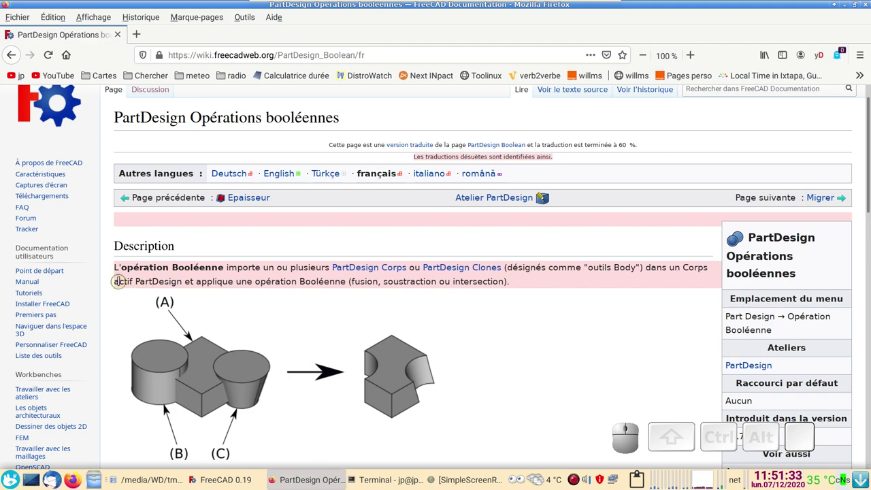
# - Return to FreeCAD and make the cylinder's Body the active body, expanding it to show its Pad
pyautogui.click(743, 429)
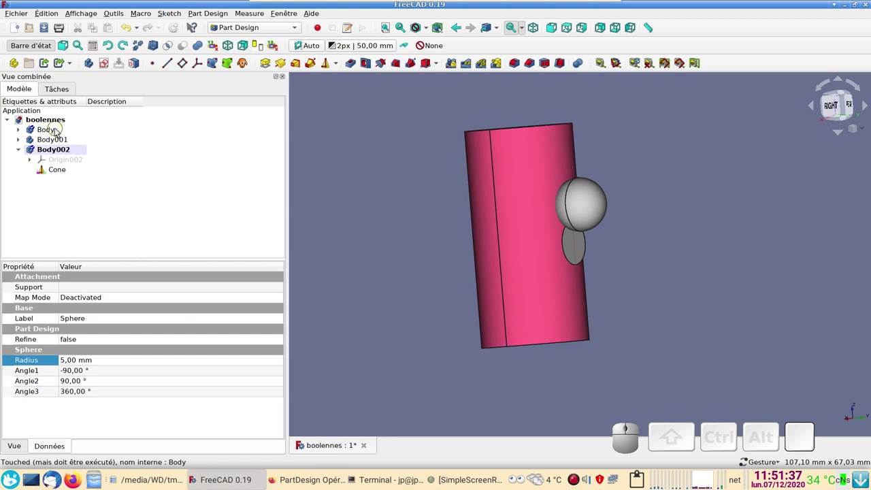
pyautogui.rightClick(59, 130)
pyautogui.click(68, 131)
pyautogui.click(71, 213)
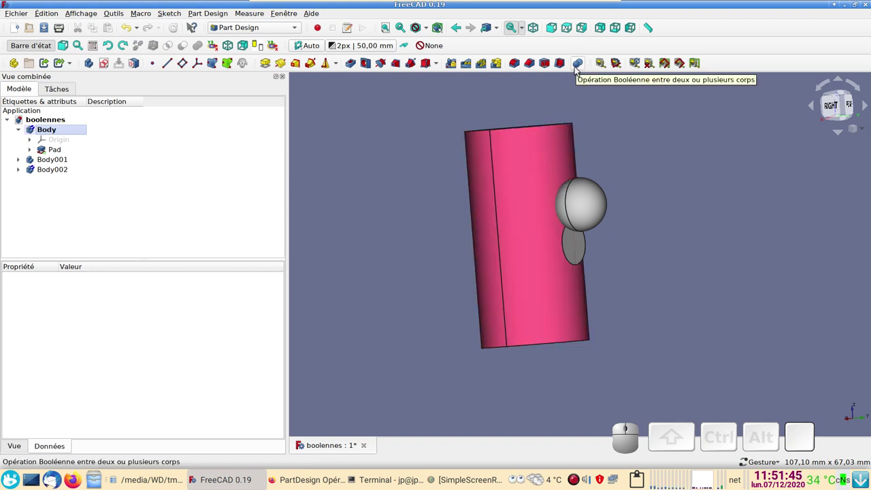
# - Start a Boolean on the cylinder body and add the cone's body alongside Body001
pyautogui.click(579, 70)
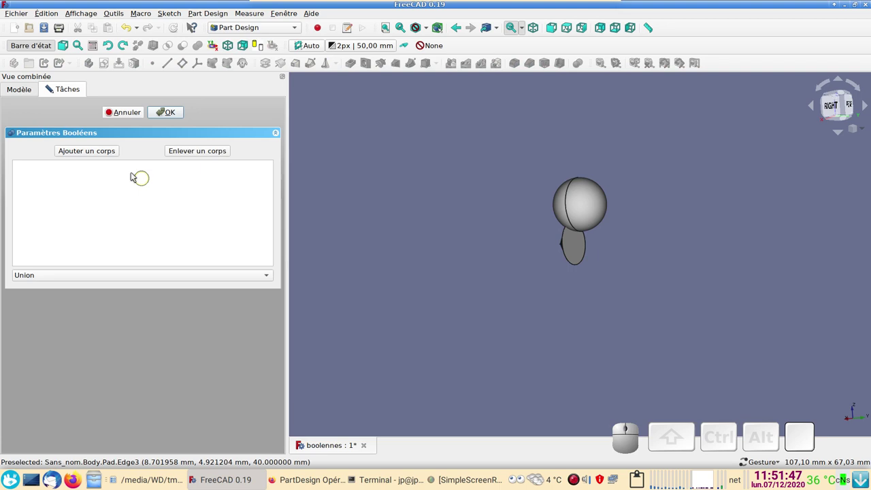
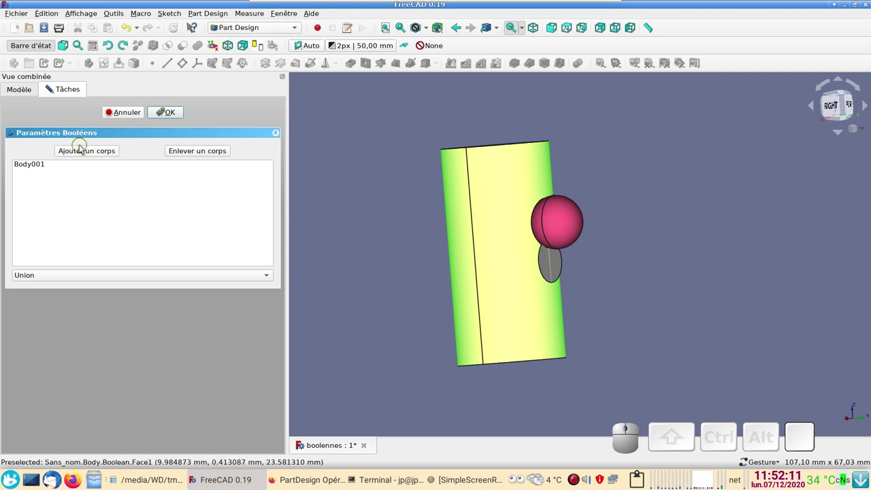
pyautogui.click(85, 150)
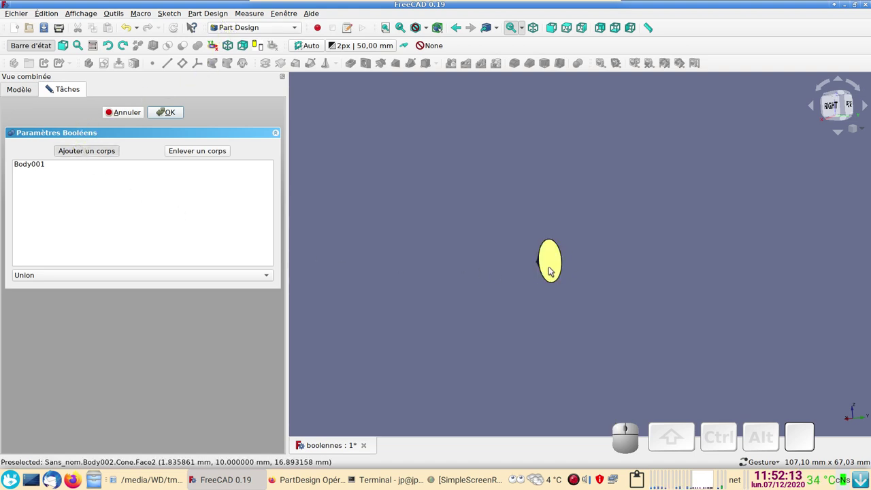
pyautogui.click(556, 267)
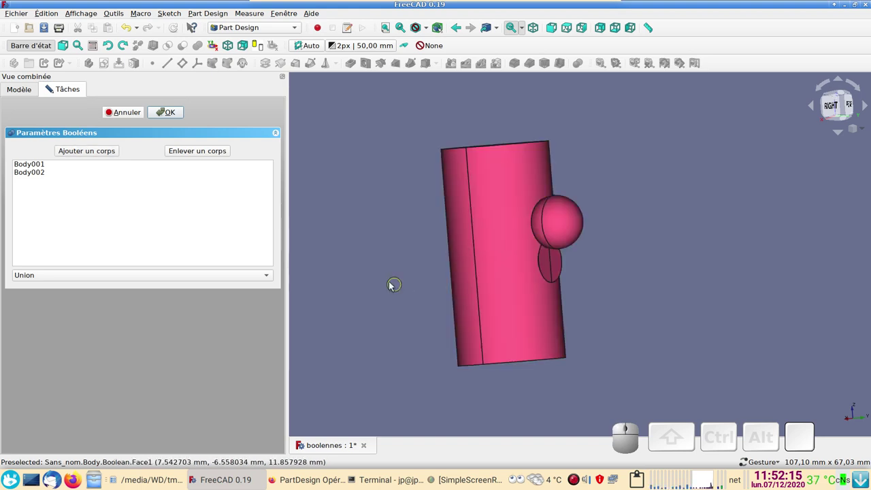
pyautogui.moveTo(384, 279); pyautogui.dragTo(332, 238)
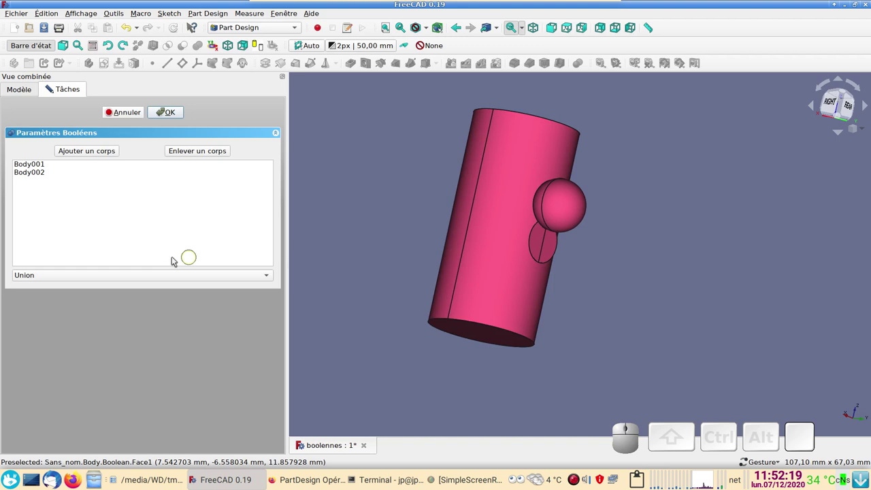
# - Set the Boolean type to subtraction, inspect the cavities, then try intersection instead
pyautogui.click(146, 276)
pyautogui.click(143, 285)
pyautogui.moveTo(651, 319); pyautogui.dragTo(368, 254)
pyautogui.moveTo(368, 253); pyautogui.dragTo(557, 279)
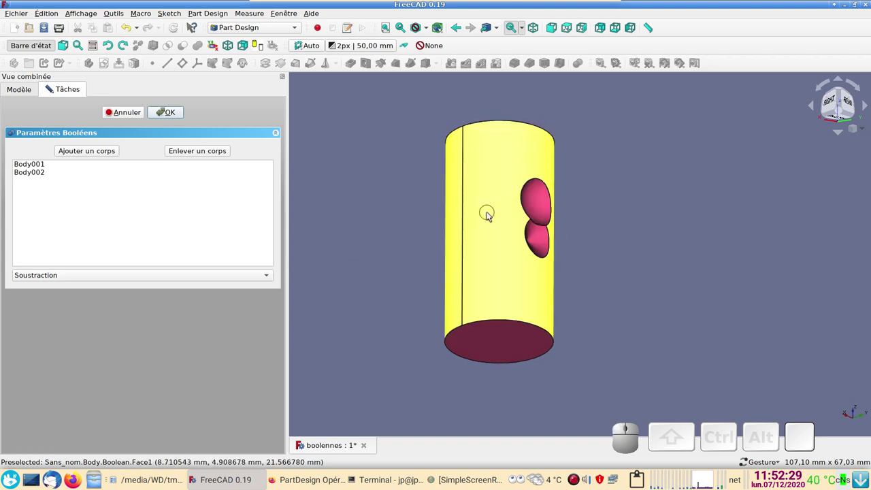
pyautogui.click(82, 276)
pyautogui.click(86, 285)
pyautogui.click(512, 278)
pyautogui.click(485, 226)
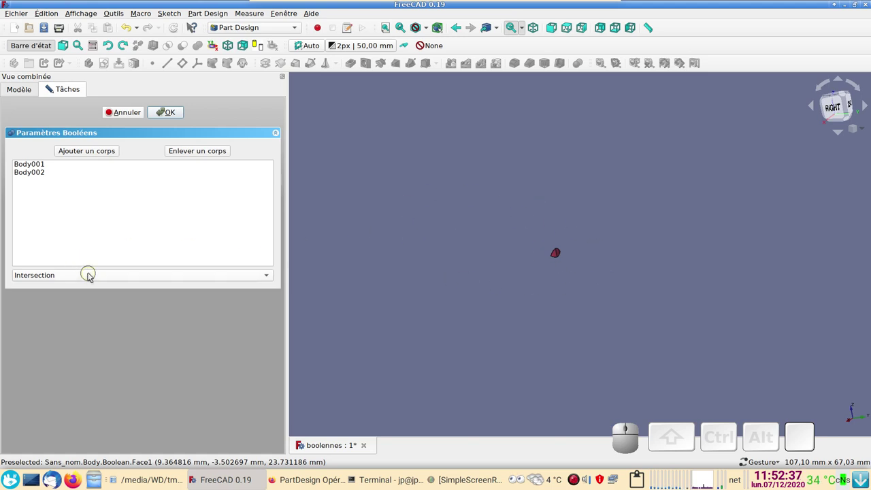
# - Switch back to subtraction and confirm the Boolean, leaving sphere and cone cavities in the cylinder
pyautogui.click(93, 275)
pyautogui.click(89, 266)
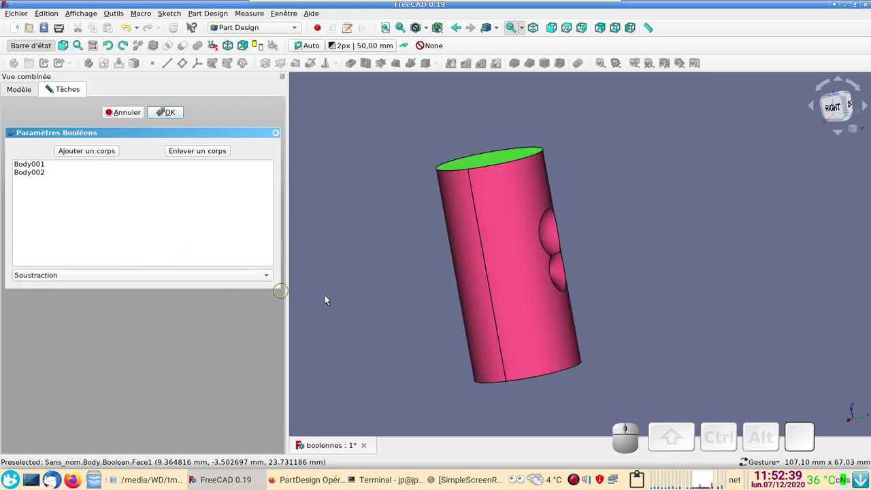
pyautogui.moveTo(687, 331); pyautogui.dragTo(259, 144)
pyautogui.click(176, 117)
pyautogui.moveTo(460, 232); pyautogui.dragTo(185, 202)
pyautogui.click(36, 161)
pyautogui.click(36, 160)
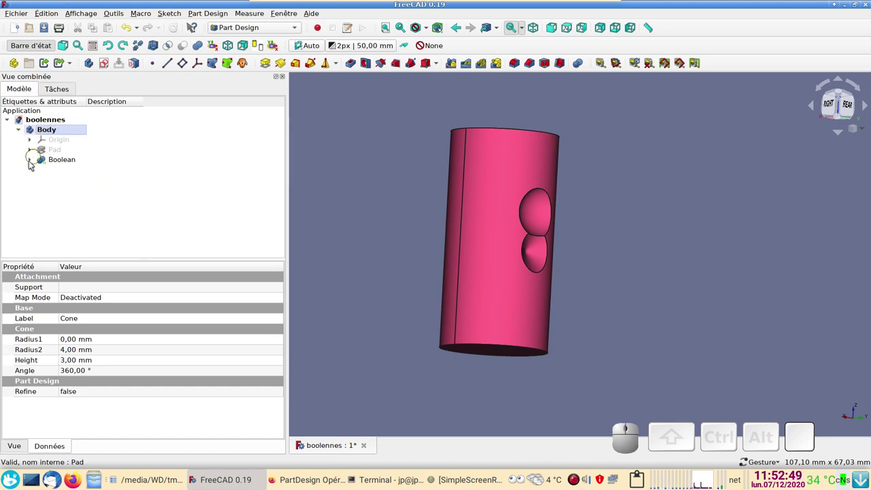
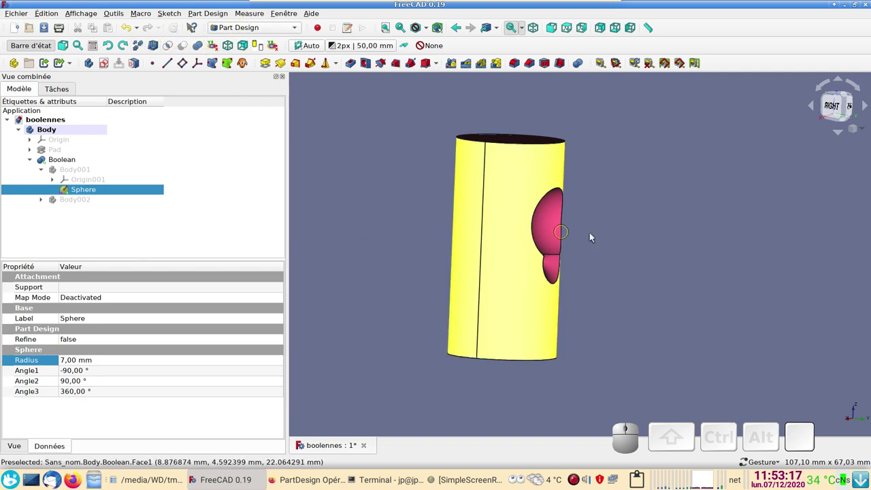
# - Orbit the model to view the cavity enlarged by the 7 mm sphere radius
pyautogui.moveTo(651, 236); pyautogui.dragTo(636, 241)
pyautogui.moveTo(636, 243); pyautogui.dragTo(576, 273)
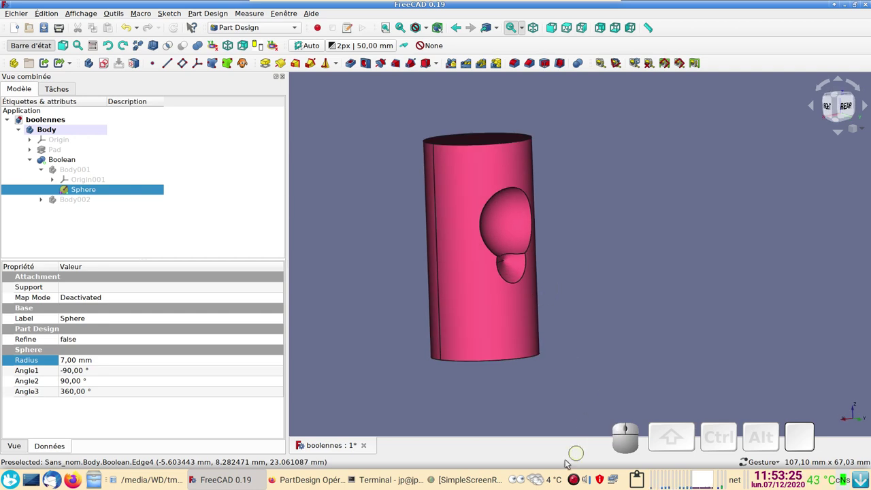